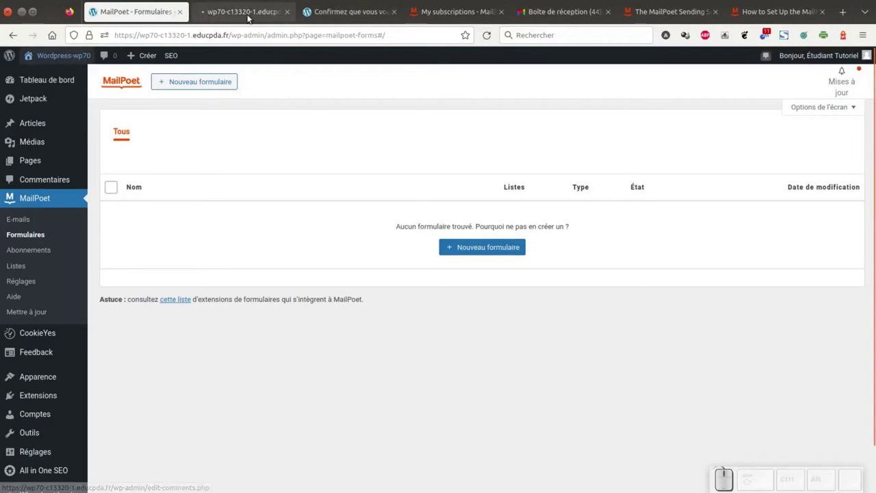
Step: Look over the public site's front end in its own tab
{"action": "left_click", "coordinate": [252, 14]}
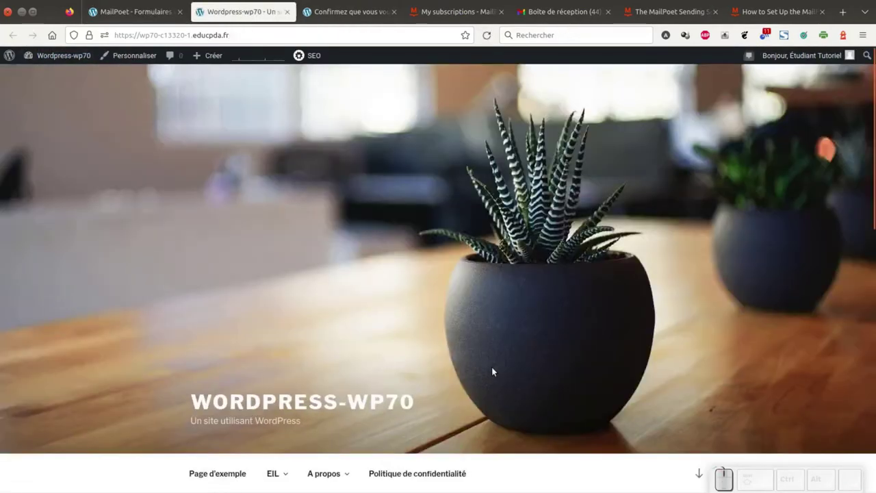
{"action": "scroll", "scroll_direction": "down", "scroll_amount": 3}
{"action": "scroll", "scroll_direction": "down", "scroll_amount": 3}
{"action": "scroll", "scroll_direction": "up", "scroll_amount": 3}
{"action": "scroll", "scroll_direction": "down", "scroll_amount": 3}
{"action": "scroll", "scroll_direction": "up", "scroll_amount": 3}
{"action": "scroll", "scroll_direction": "down", "scroll_amount": 3}
Step: Back on MailPoet's Formulaires page, start a new form with 'Nouveau formulaire'
{"action": "left_click", "coordinate": [134, 9]}
{"action": "left_click", "coordinate": [551, 193]}
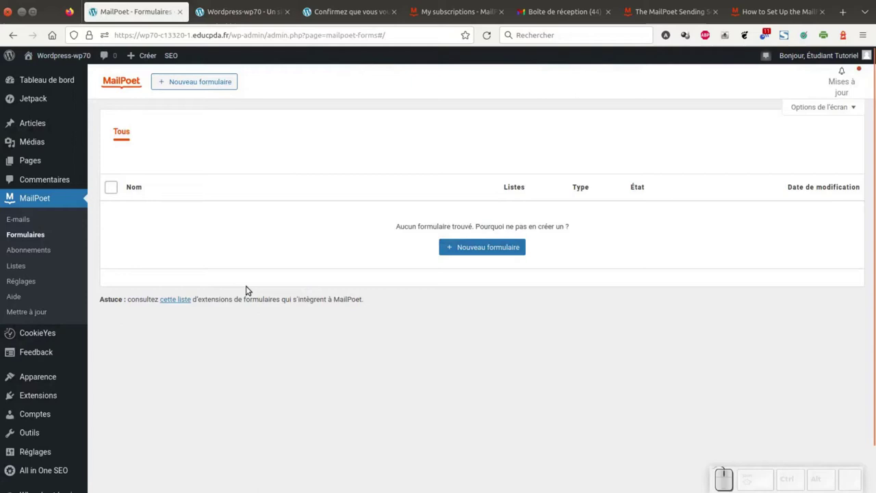
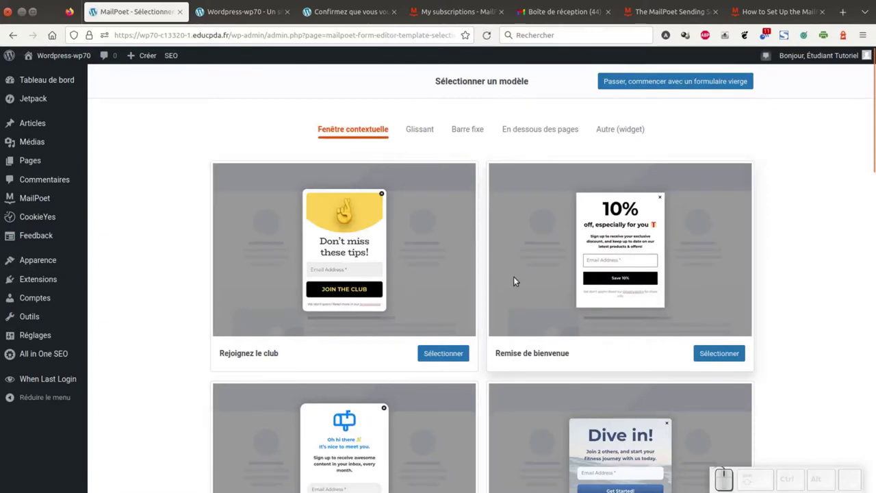
Step: Browse the Glissant, Barre fixe, En dessous des pages and Autre (widget) template categories
{"action": "scroll", "scroll_direction": "down", "scroll_amount": 3}
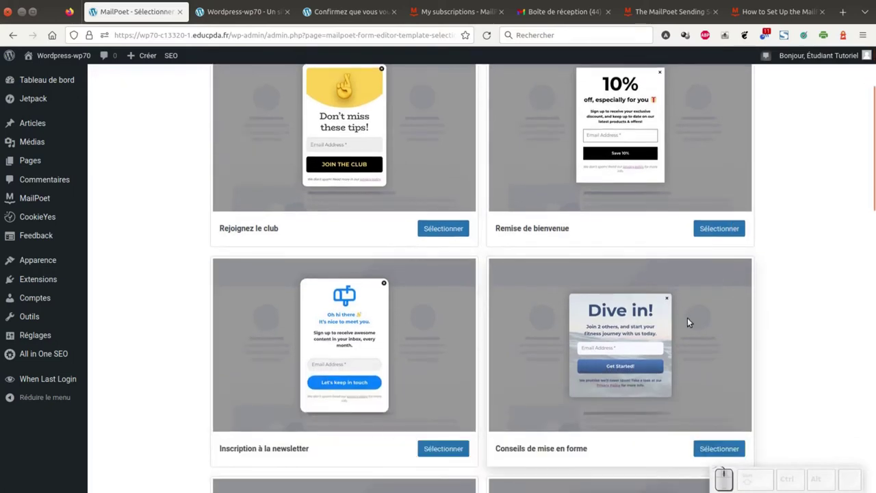
{"action": "scroll", "scroll_direction": "down", "scroll_amount": 3}
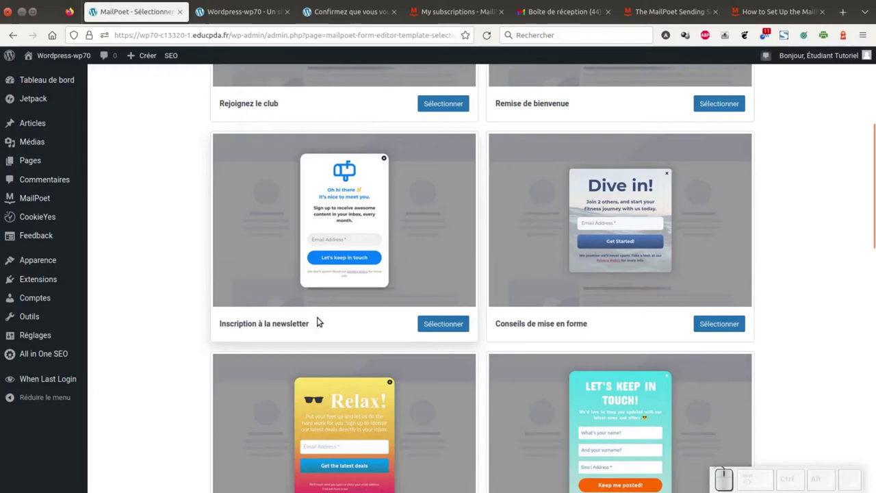
{"action": "left_click", "coordinate": [412, 129]}
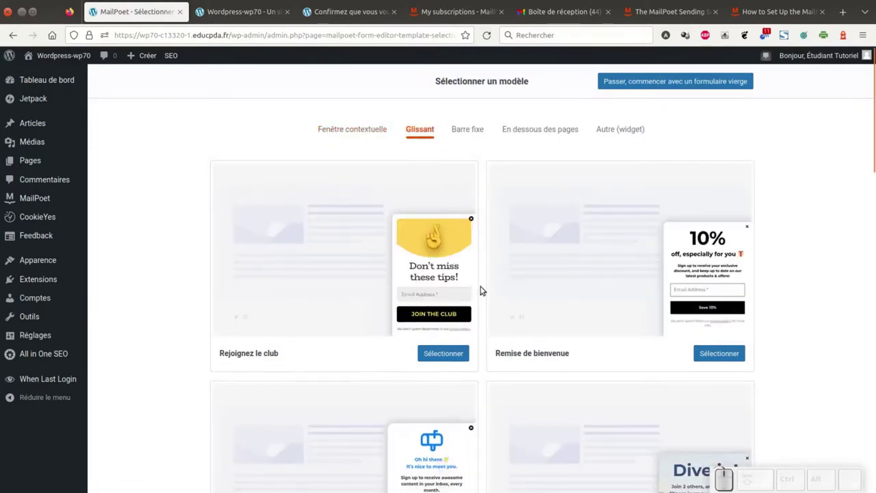
{"action": "left_click", "coordinate": [467, 129]}
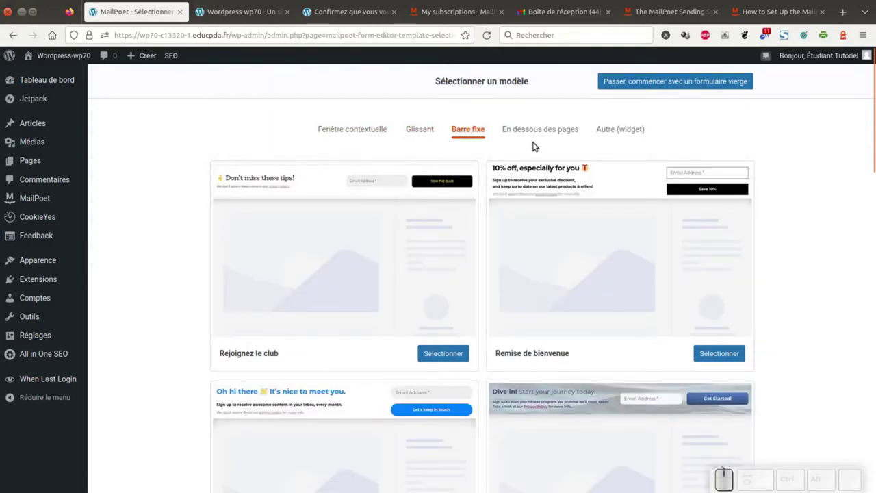
{"action": "left_click", "coordinate": [545, 134]}
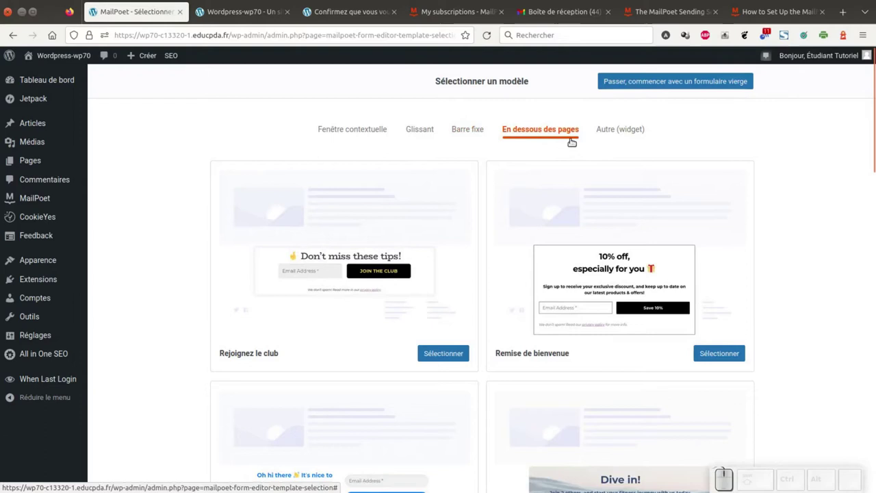
{"action": "left_click", "coordinate": [628, 134]}
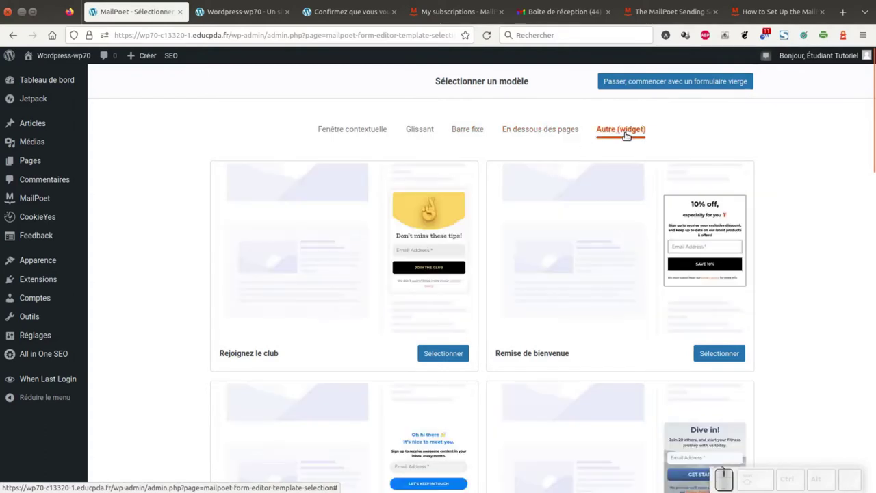
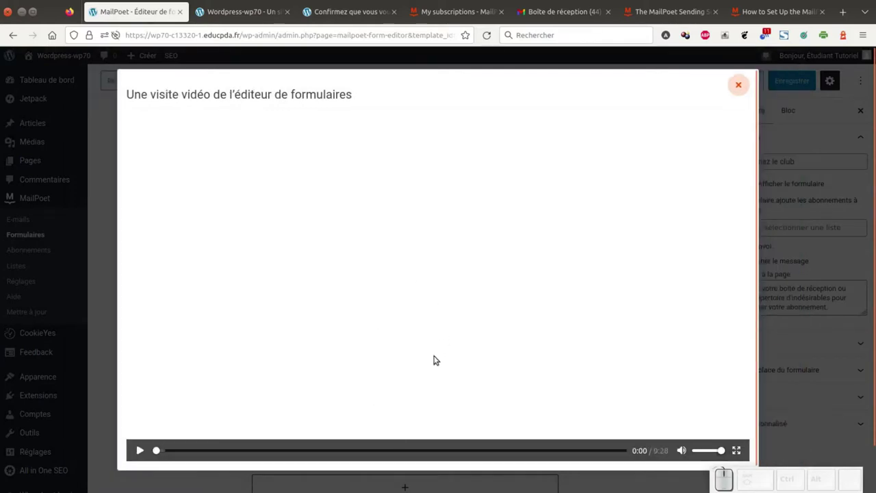
Step: Close the video tour and change the heading block's text to 'Abonnez-vous !'
{"action": "left_click", "coordinate": [740, 89]}
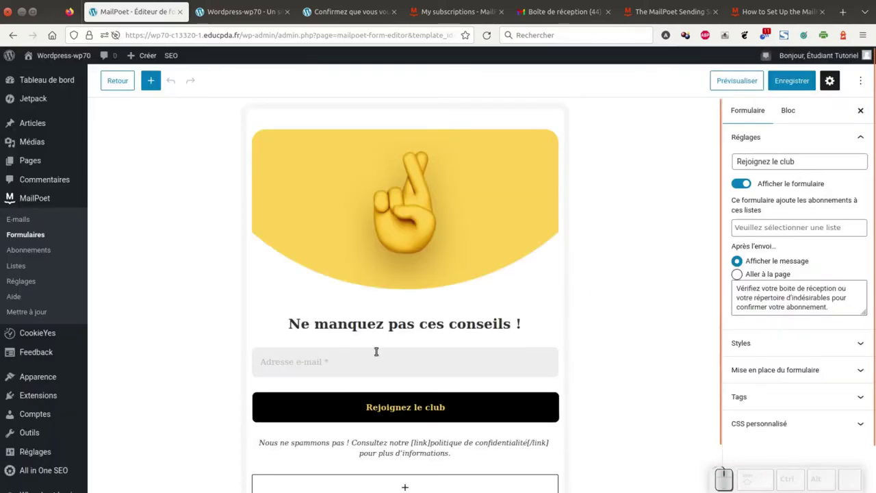
{"action": "left_click", "coordinate": [395, 215]}
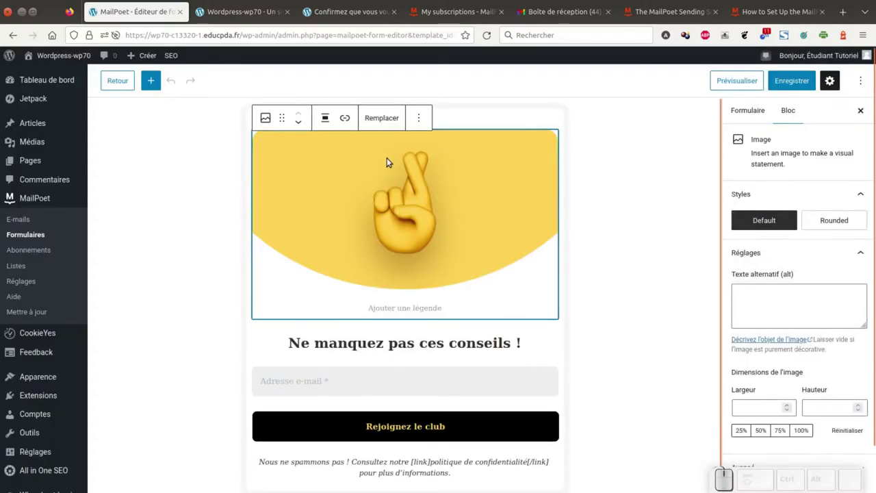
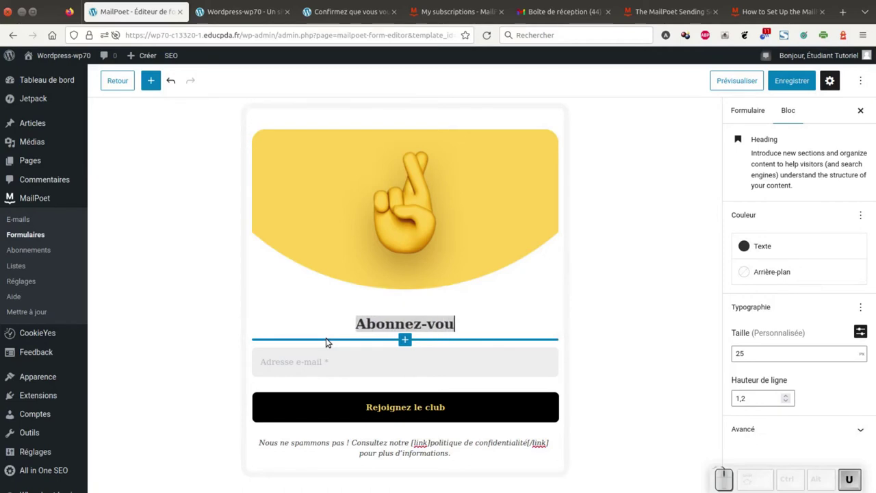
{"action": "key", "text": "space"}
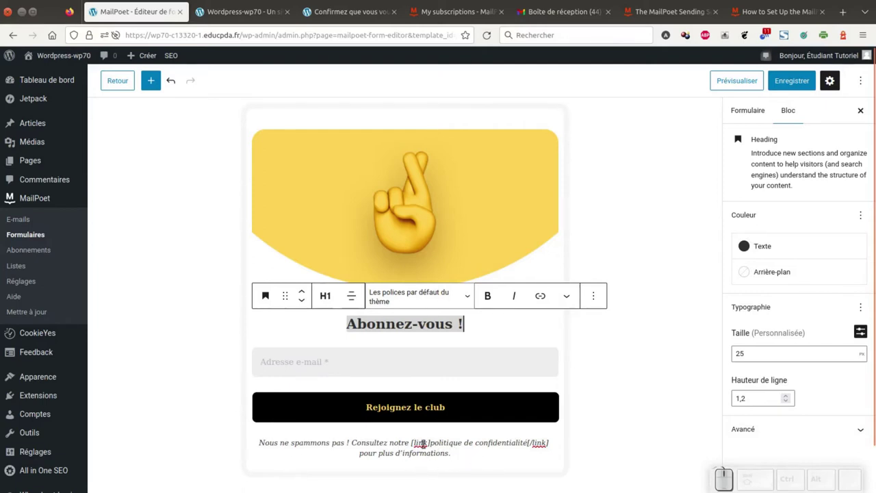
{"action": "left_click", "coordinate": [429, 409]}
{"action": "left_click", "coordinate": [434, 408]}
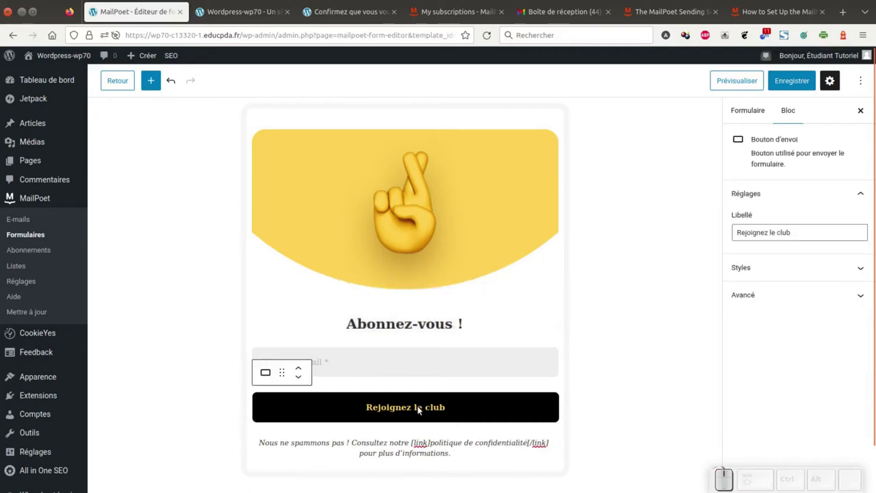
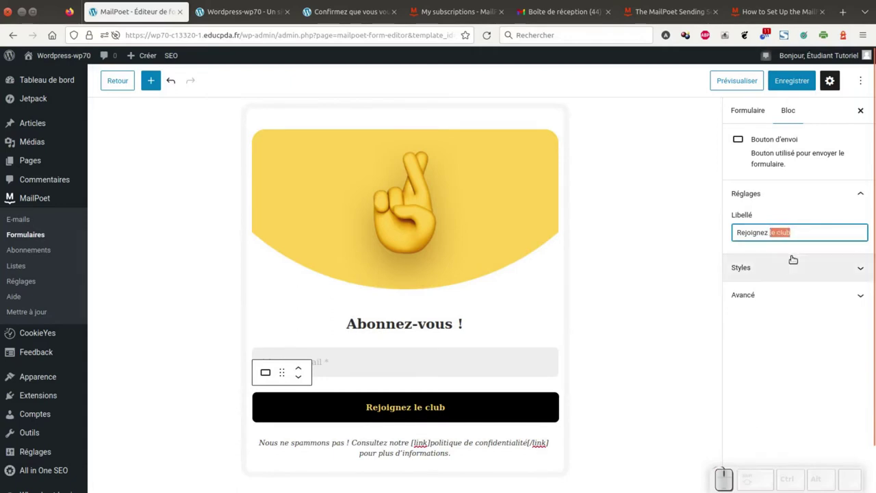
{"action": "key", "text": "space"}
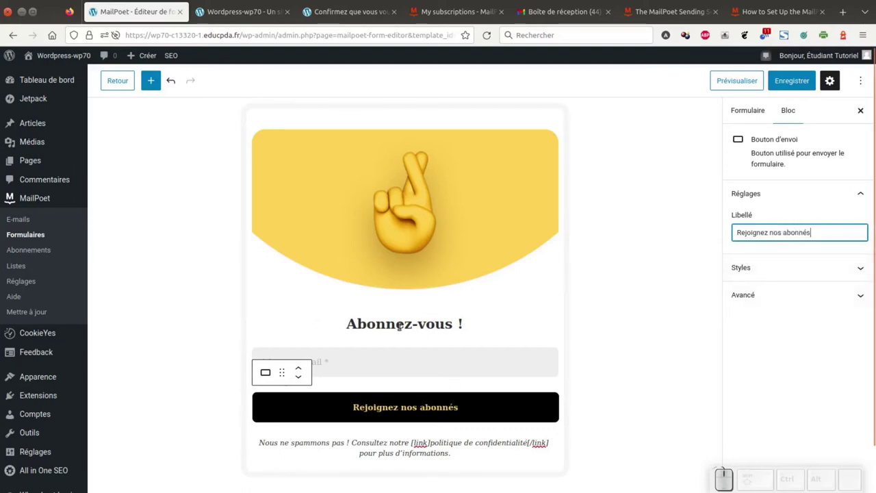
{"action": "left_click", "coordinate": [401, 407]}
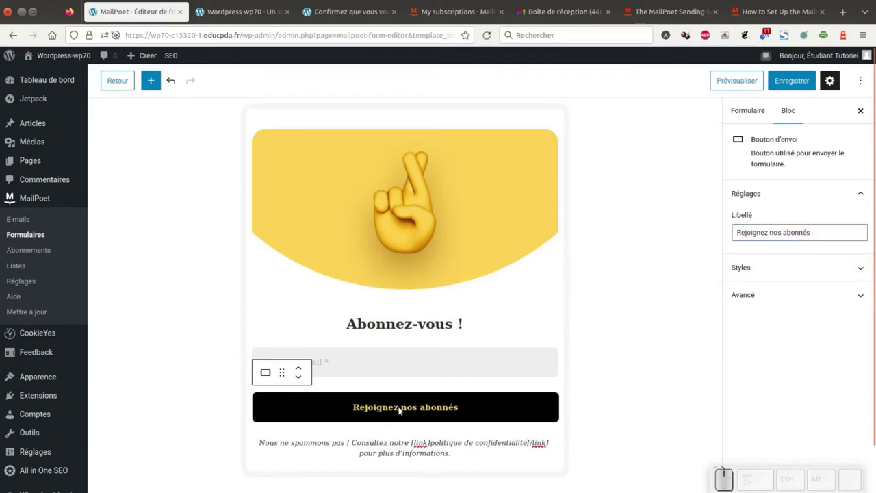
{"action": "left_click", "coordinate": [867, 270]}
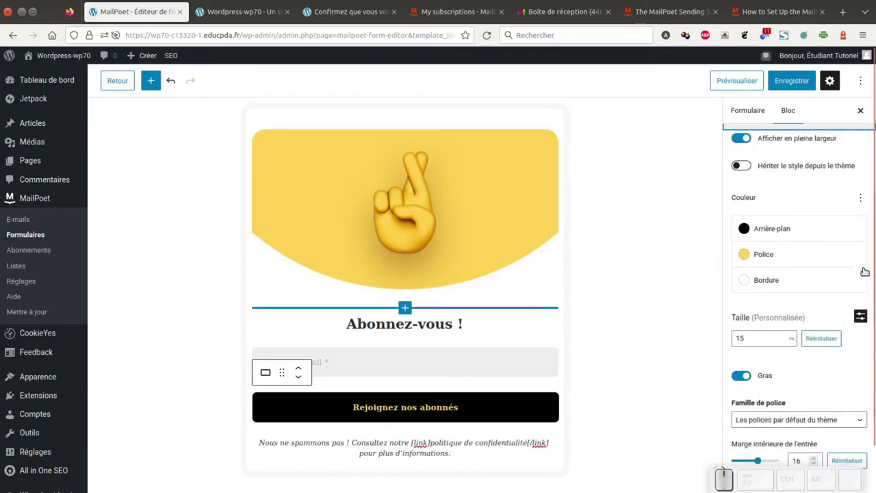
{"action": "left_click", "coordinate": [761, 252]}
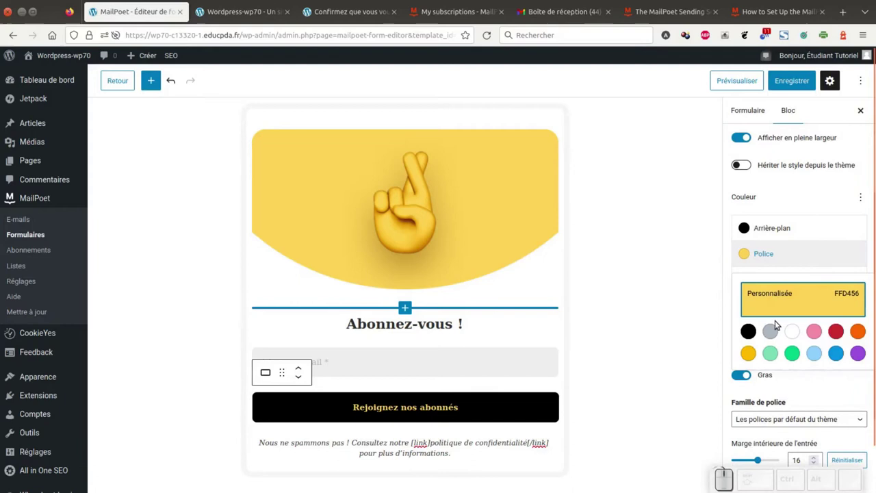
{"action": "left_click", "coordinate": [796, 331]}
{"action": "left_click", "coordinate": [689, 268]}
{"action": "left_click", "coordinate": [847, 418]}
{"action": "scroll", "scroll_direction": "down", "scroll_amount": 3}
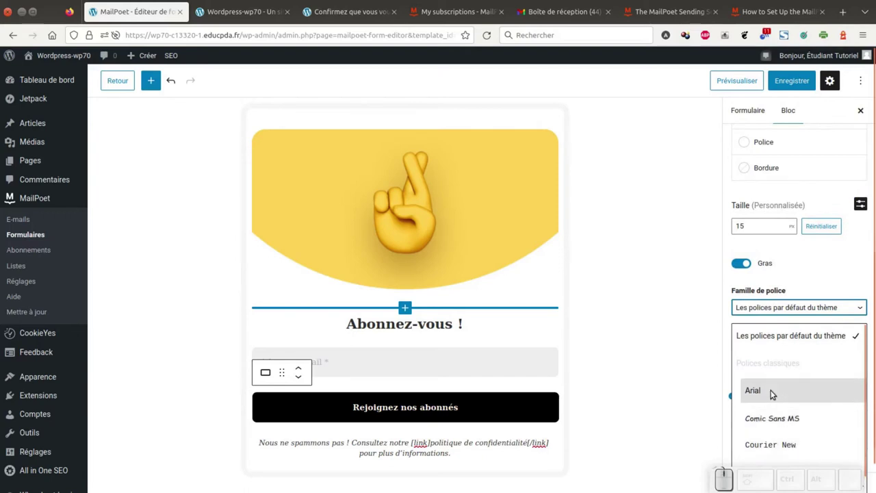
{"action": "scroll", "scroll_direction": "down", "scroll_amount": 3}
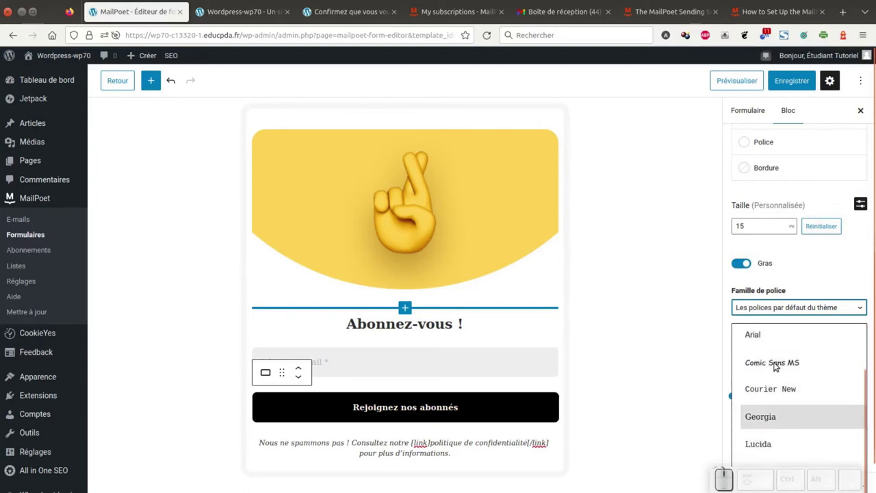
{"action": "left_click", "coordinate": [653, 361]}
{"action": "left_click", "coordinate": [427, 217]}
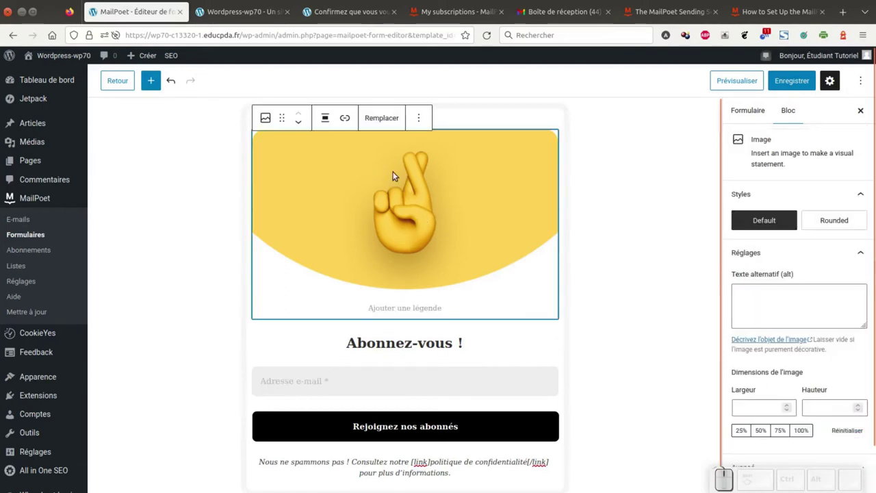
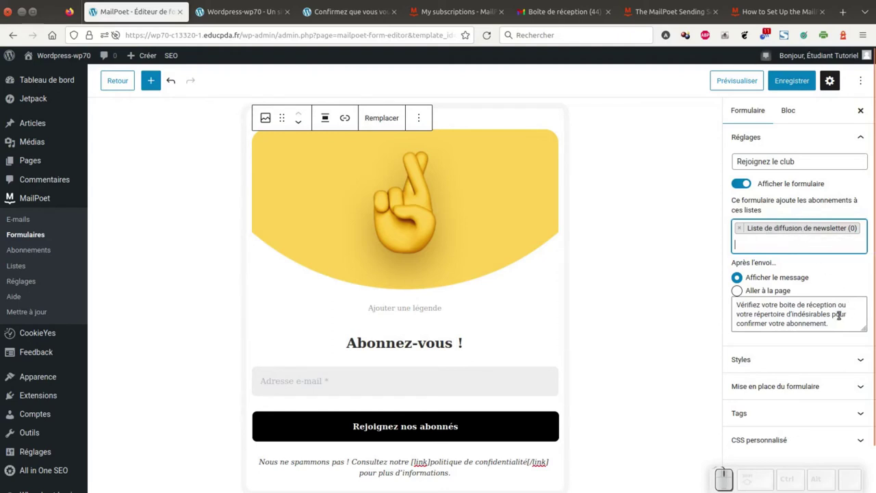
Step: Review the form's name, newsletter list and after-submit message in its settings
{"action": "scroll", "scroll_direction": "down", "scroll_amount": 3}
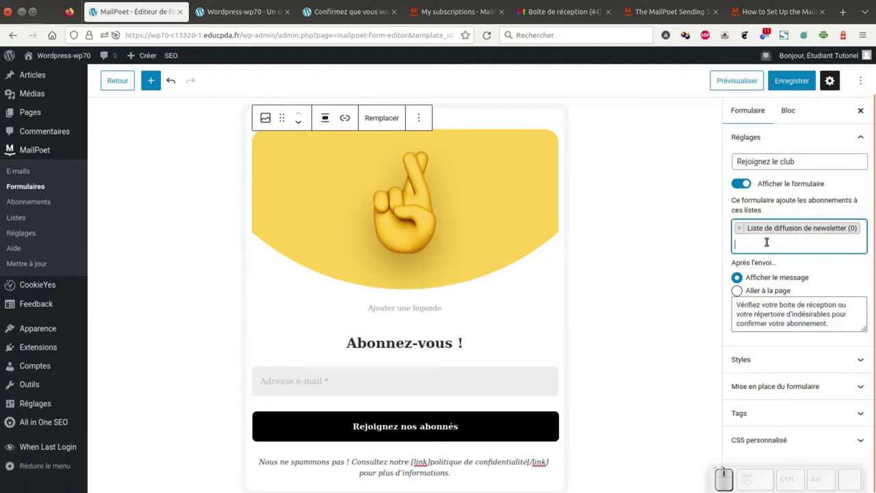
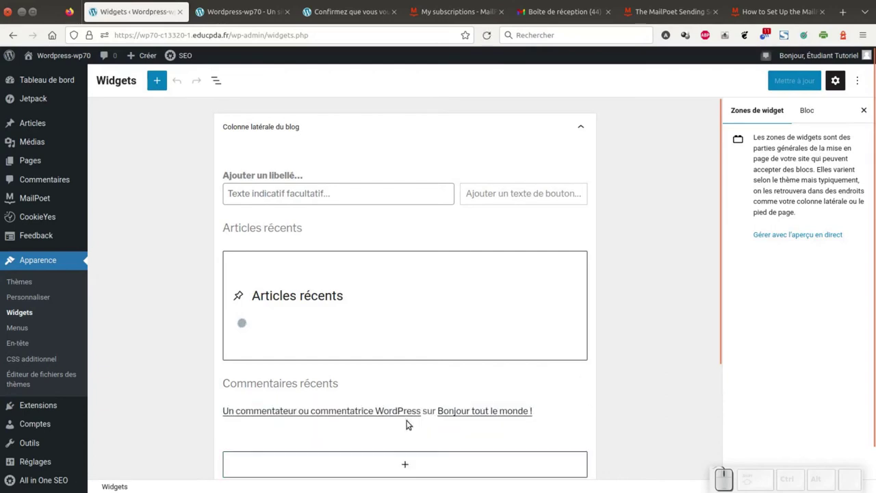
Step: Insert a Formulaire MailPoet block with 'Rejoignez le club' into the Blog sidebar and update the widgets
{"action": "scroll", "scroll_direction": "down", "scroll_amount": 3}
{"action": "left_click", "coordinate": [408, 355]}
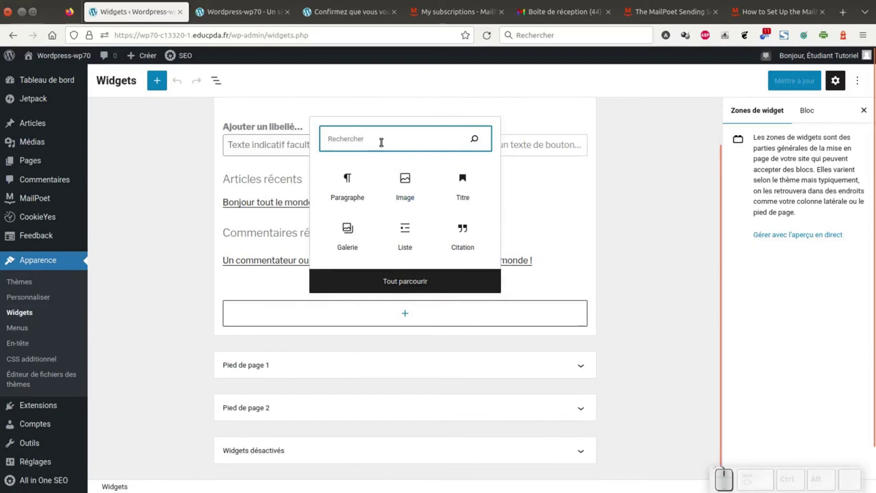
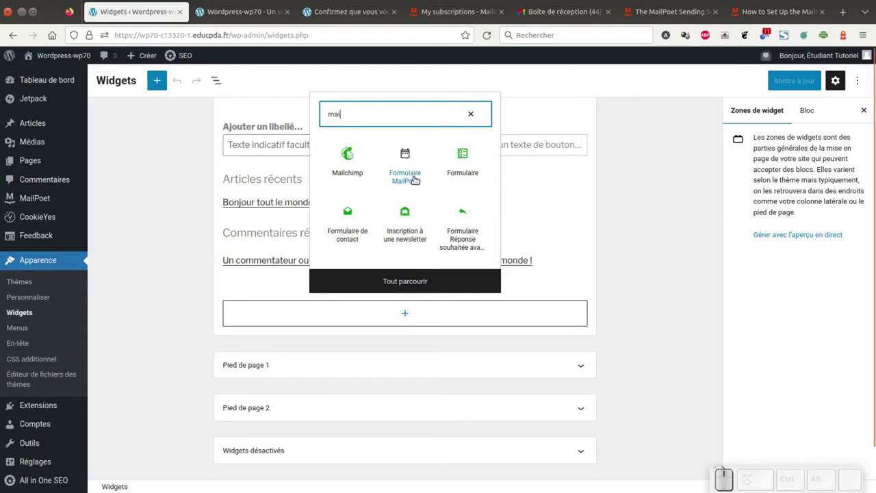
{"action": "left_click", "coordinate": [417, 179]}
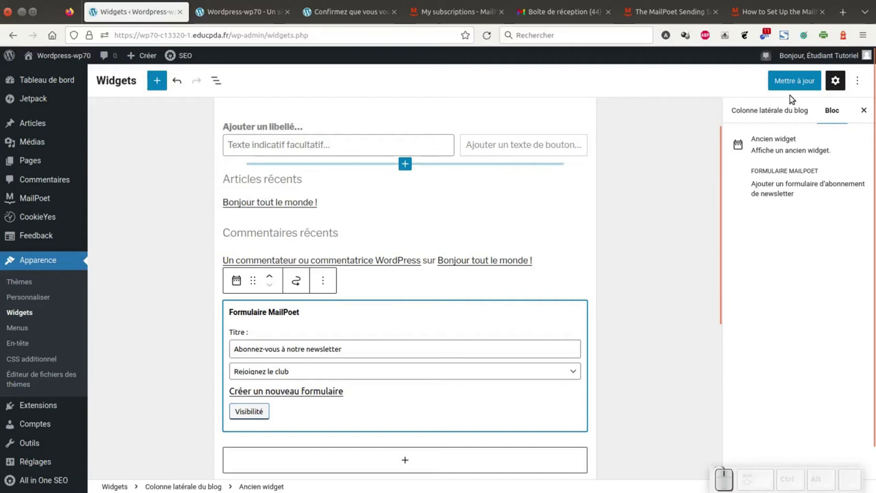
{"action": "left_click", "coordinate": [804, 85]}
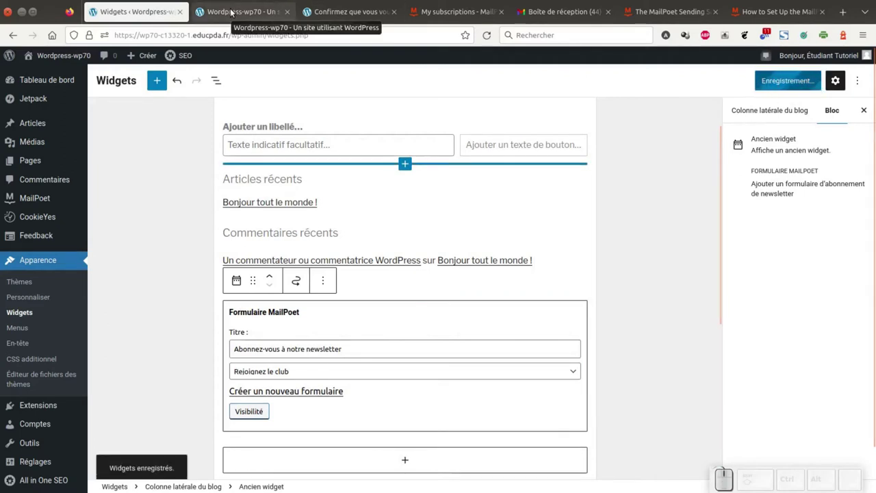
Step: View the 'Abonnez-vous !' form under the newsletter heading in the live site's sidebar
{"action": "left_click", "coordinate": [235, 9]}
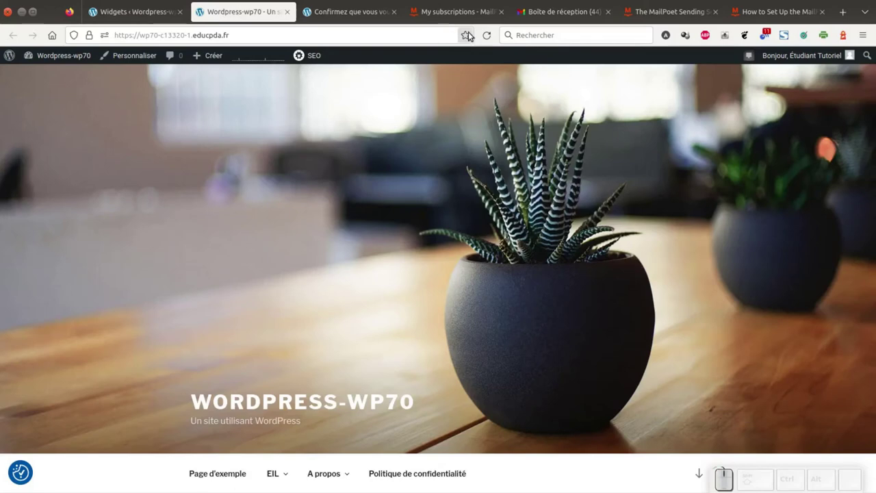
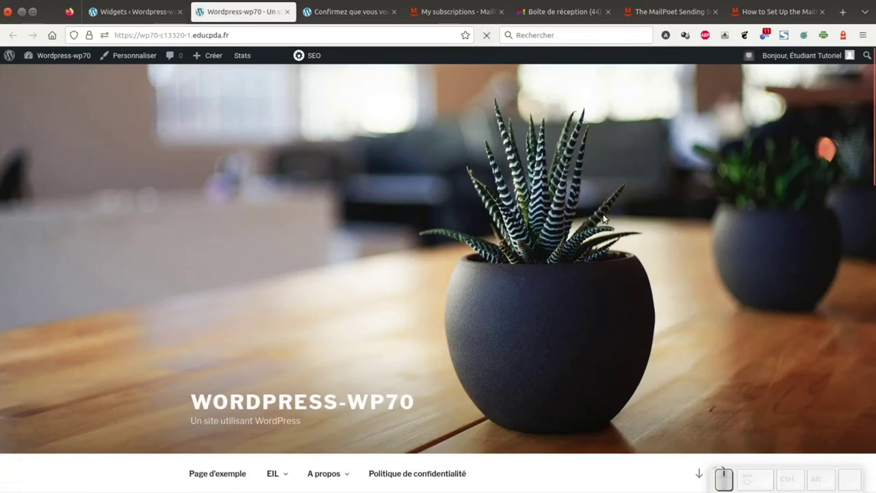
{"action": "scroll", "scroll_direction": "down", "scroll_amount": 3}
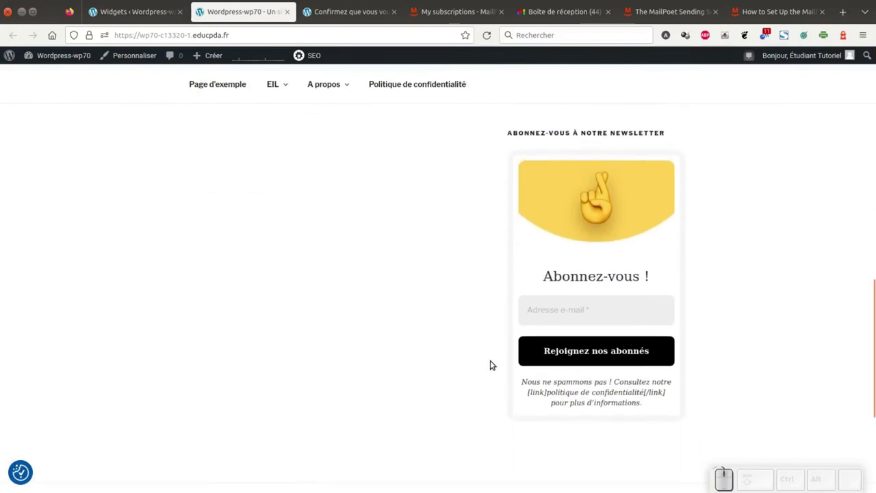
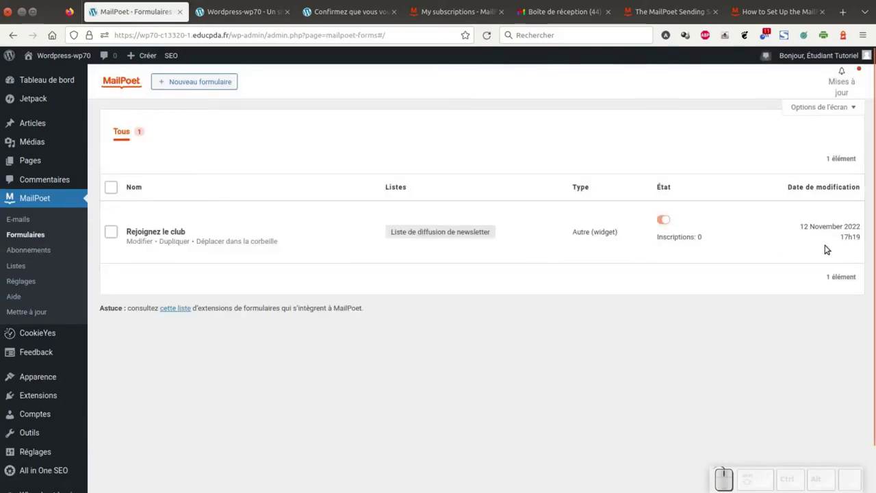
Step: Reopen the 'Rejoignez le club' form in the editor and look over its layout
{"action": "left_click", "coordinate": [159, 232]}
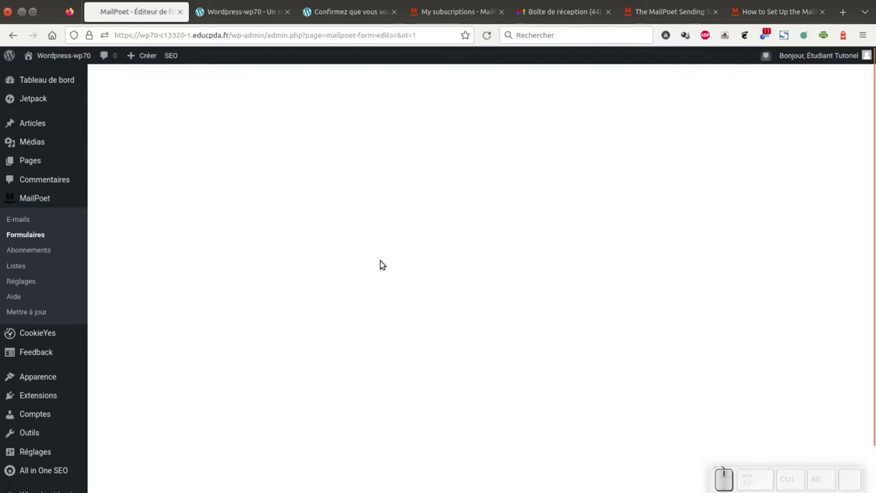
{"action": "scroll", "scroll_direction": "down", "scroll_amount": 3}
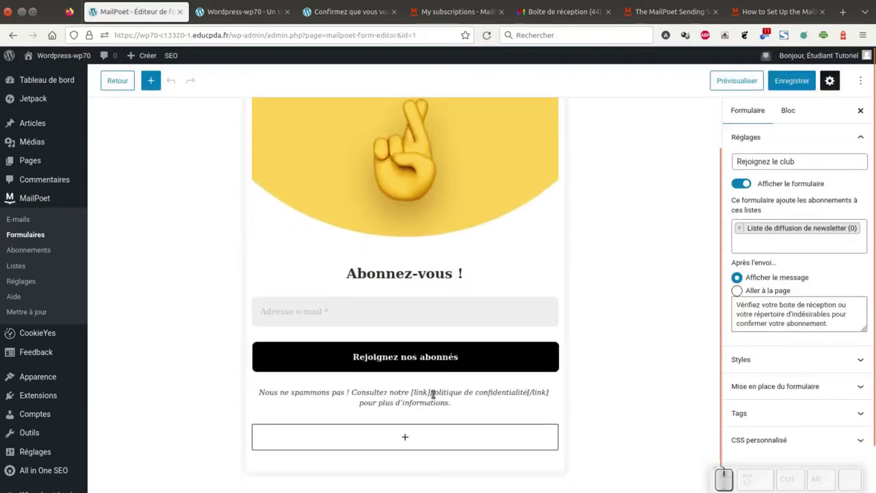
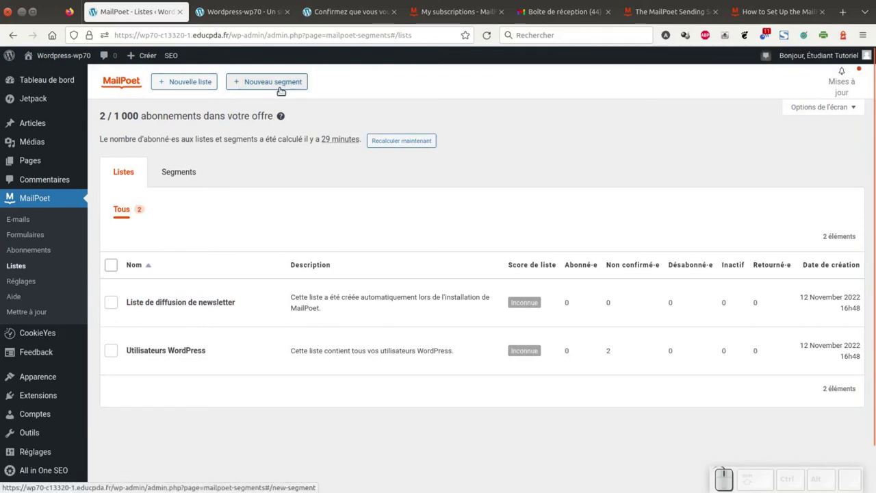
Step: Create a new segment and scroll through its condition type options
{"action": "left_click", "coordinate": [285, 87]}
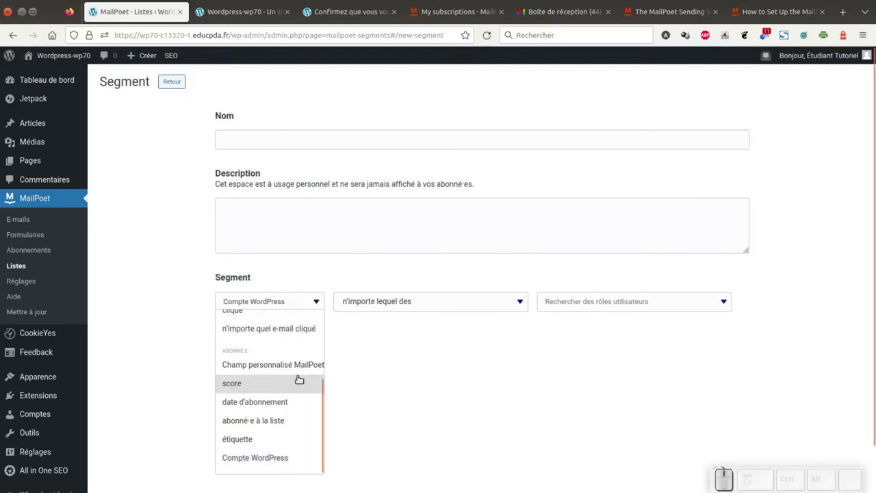
{"action": "scroll", "scroll_direction": "up", "scroll_amount": 3}
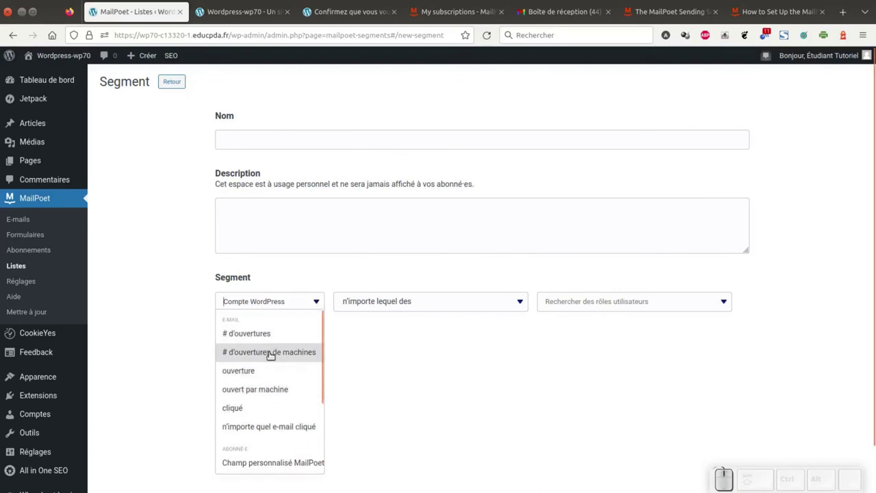